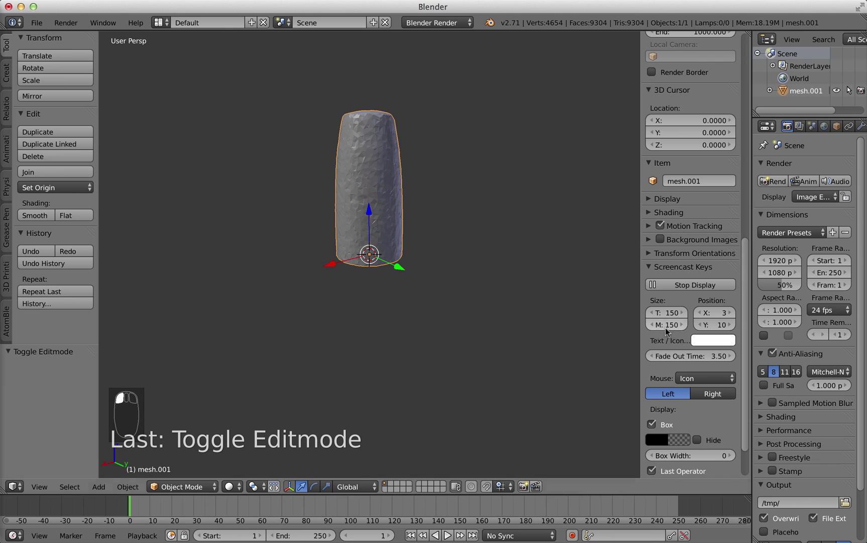
- Enter Edit Mode on mesh.001 to inspect its 4,654-vertex triangulated surface
key(n)
key(Tab)
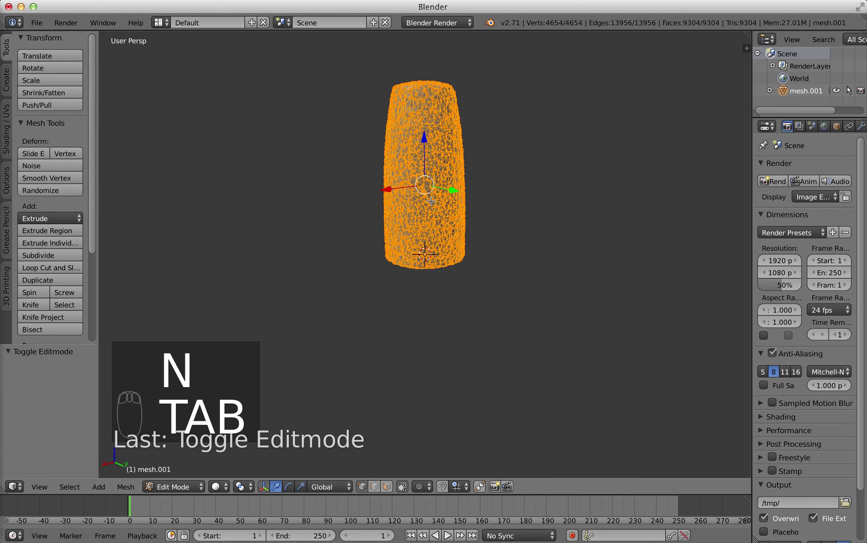
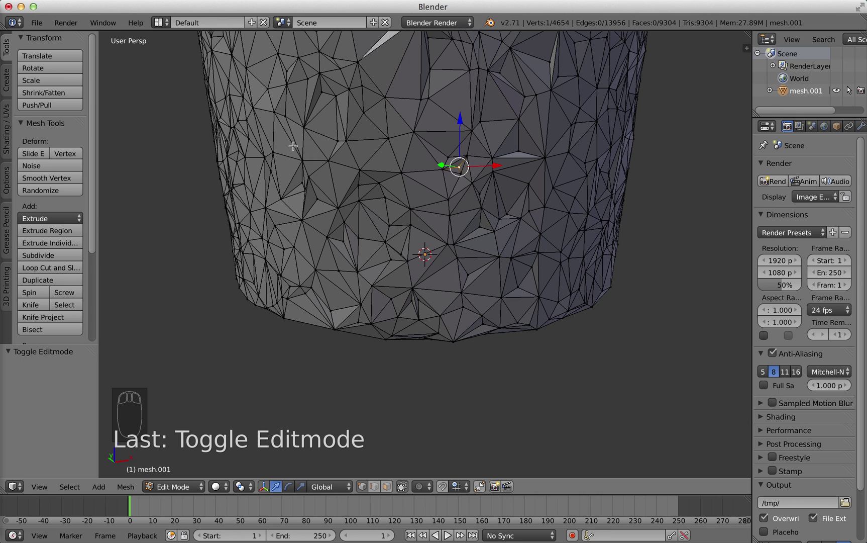
- Select all vertices of mesh.001 in Edit Mode for whole-mesh cleanup
key(Tab)
key(Tab)
key(a)
key(a)
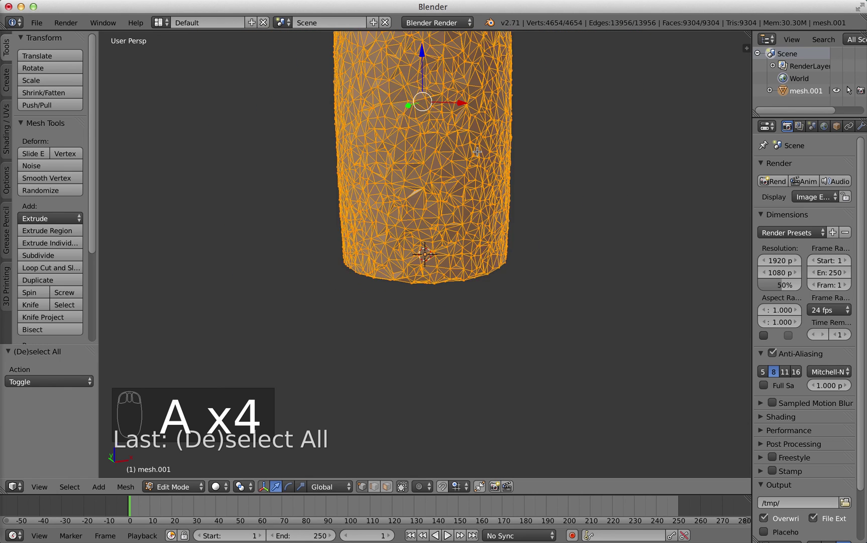
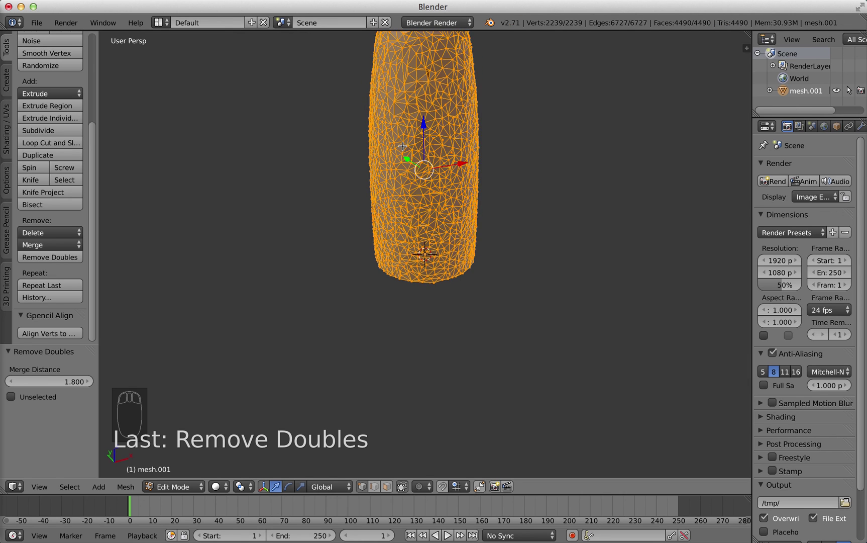
- Toggle into Edit Mode to check the merged 2,239-vertex mesh, then return to Object Mode
key(Tab)
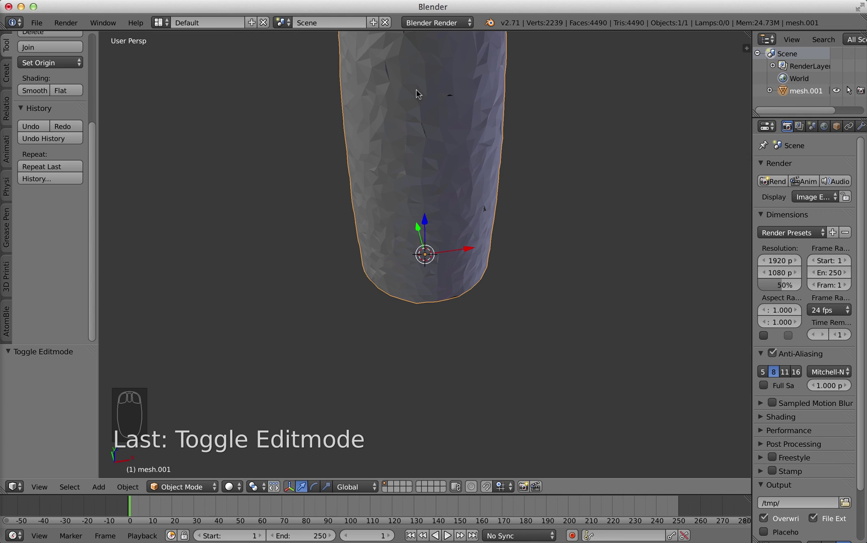
key(Tab)
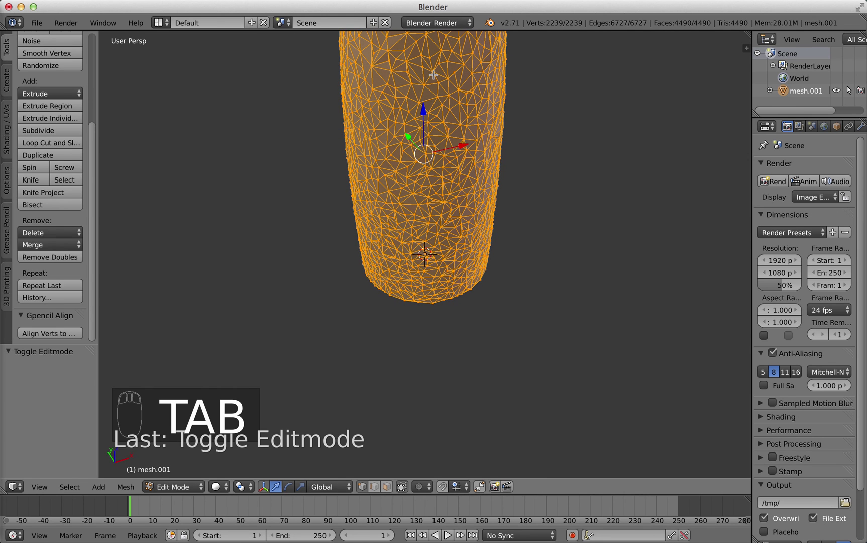
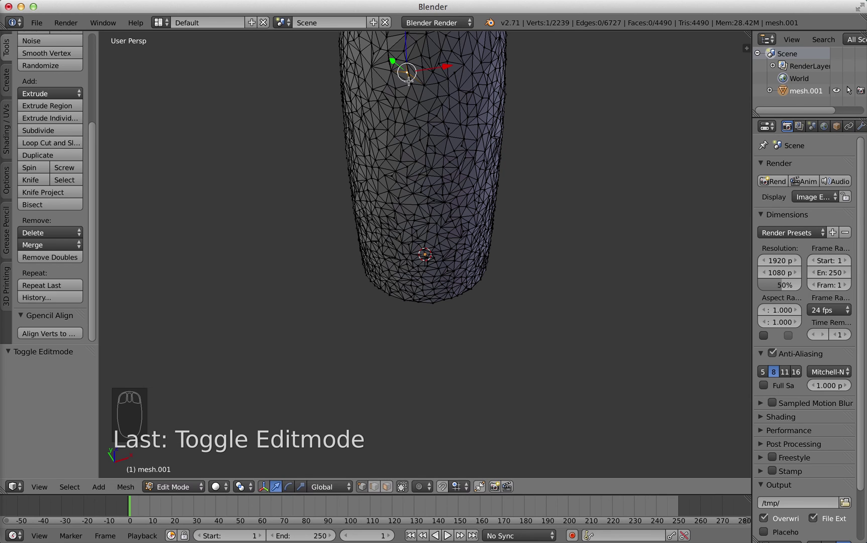
key(Escape)
key(Tab)
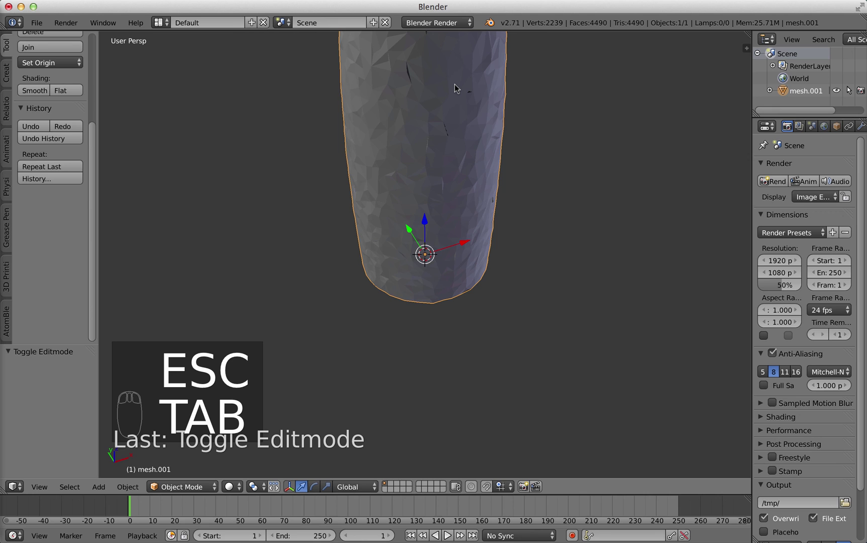
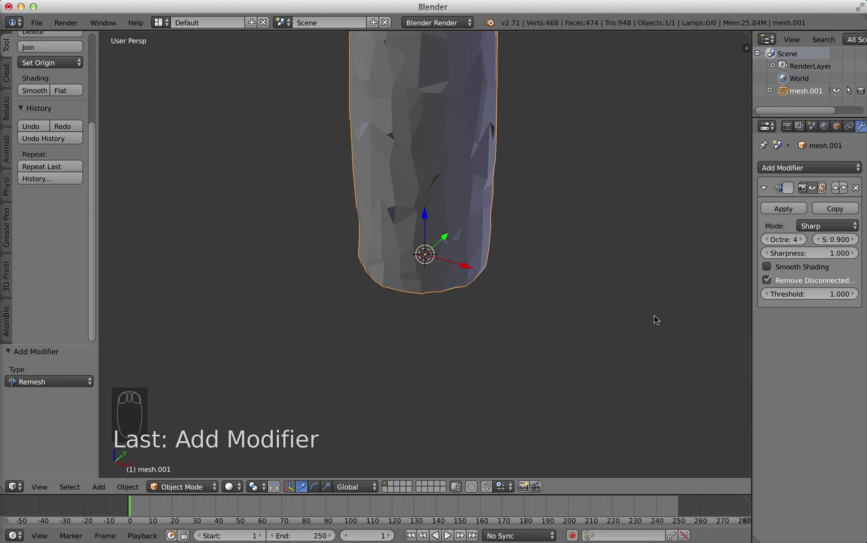
- Set the Remesh modifier to Smooth mode, octree depth 6, smooth shading off, and apply it
click(817, 230)
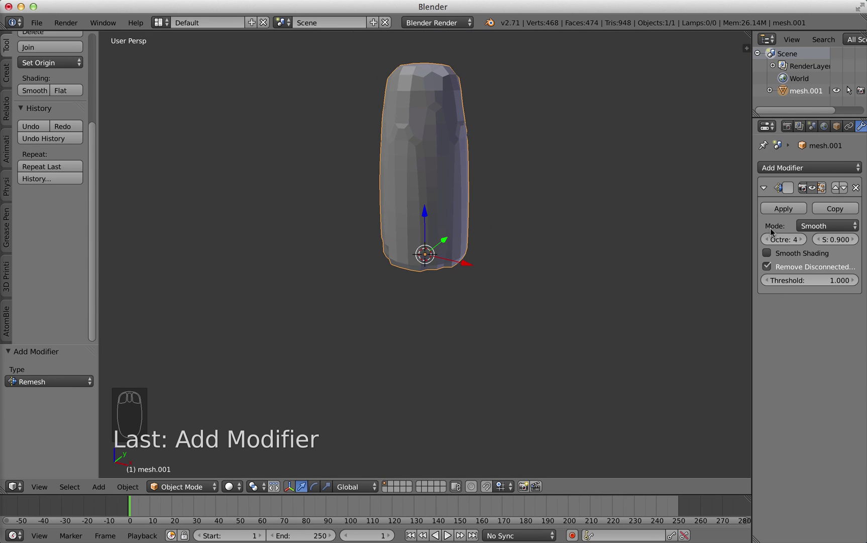
click(803, 243)
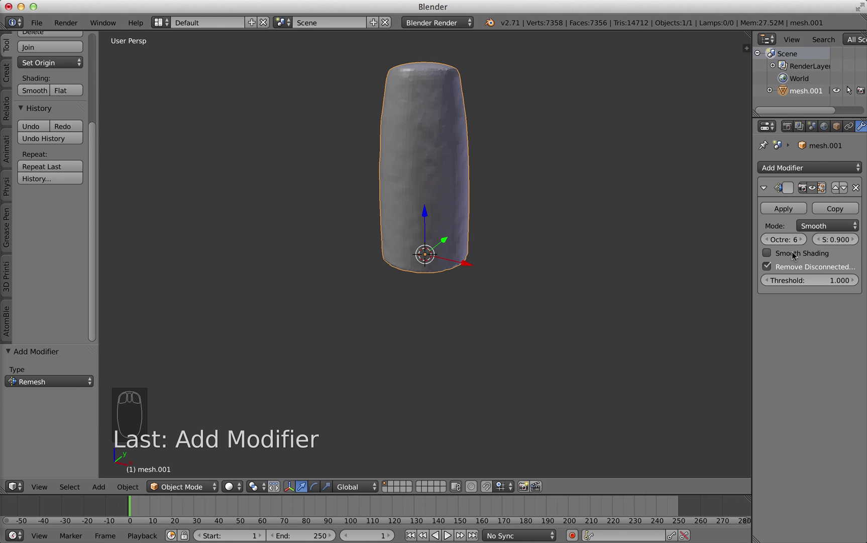
click(796, 255)
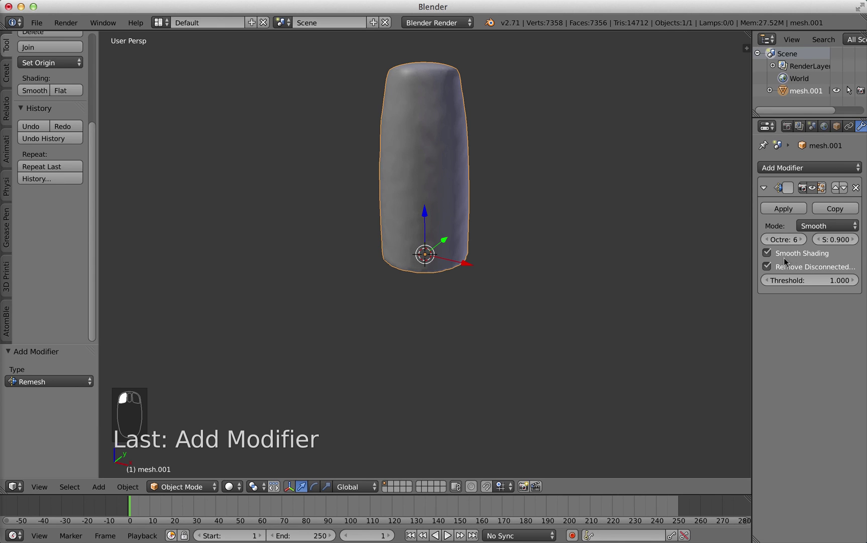
click(790, 256)
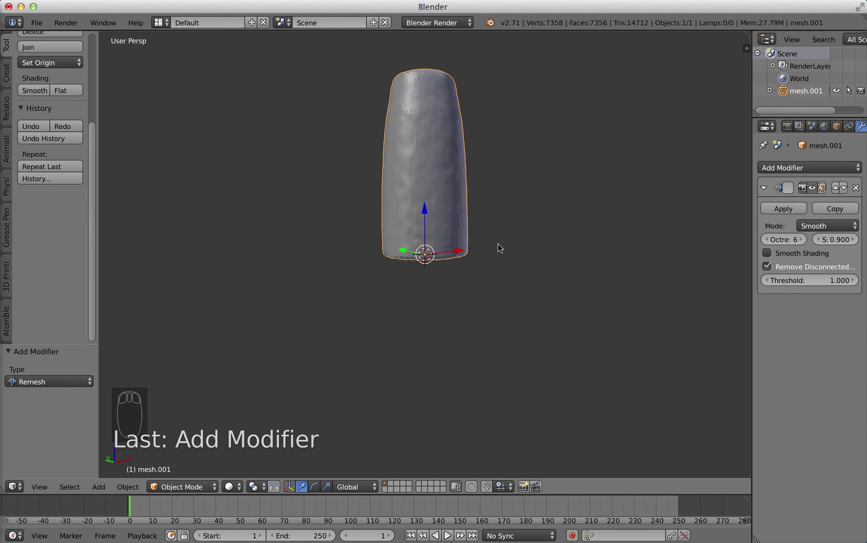
key(Tab)
key(Tab)
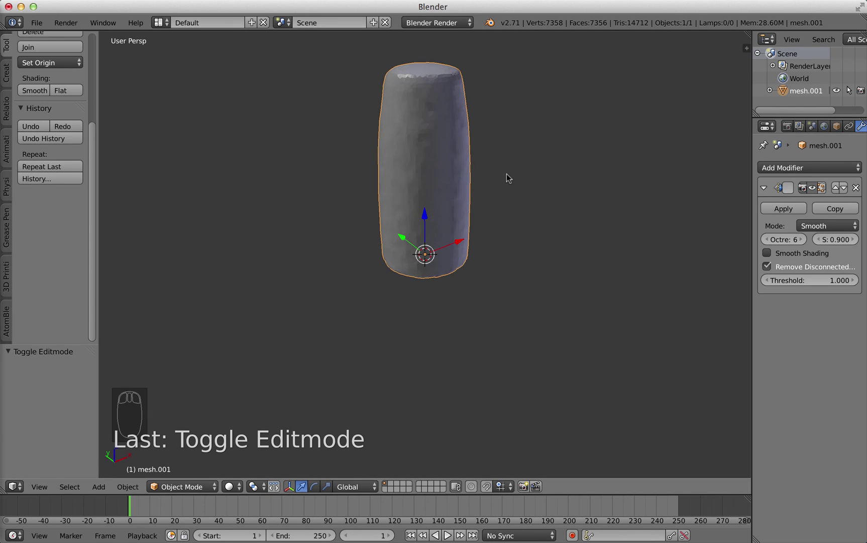
click(798, 213)
- Inspect the remeshed 7,358-vertex surface in Edit Mode and wireframe, ending in Object Mode
key(Tab)
key(z)
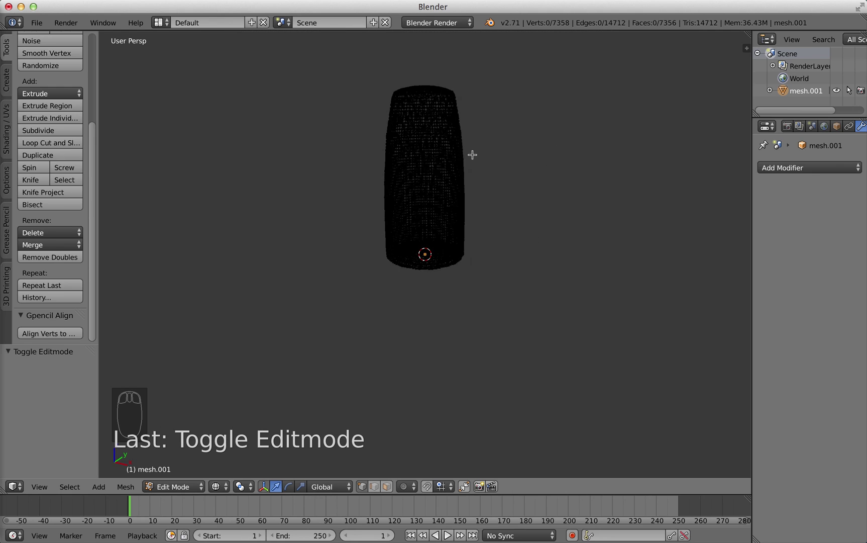
key(Tab)
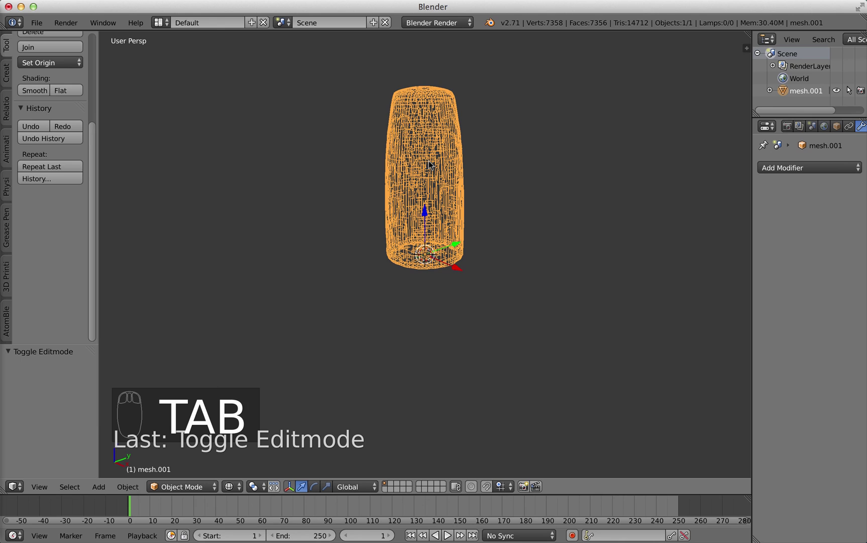
key(Tab)
key(Tab)
key(z)
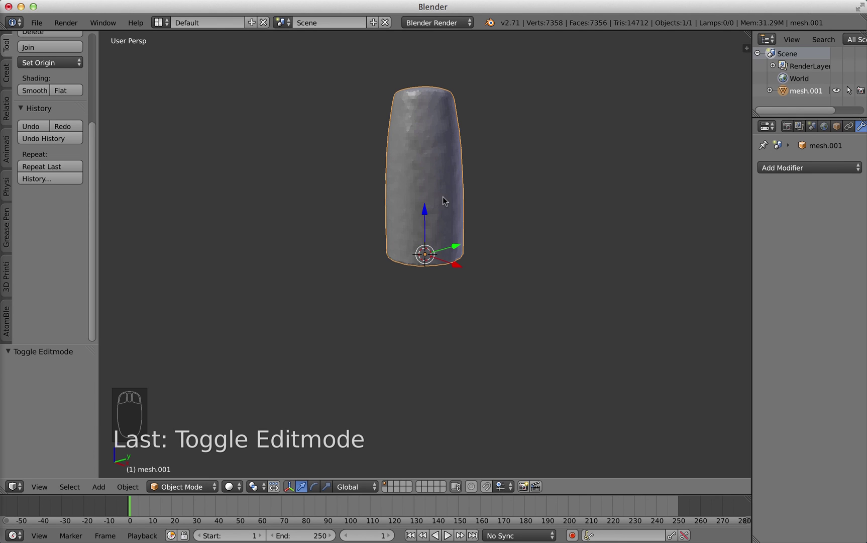
- Add a cylinder, scale it to the scan's width and move it over the scanned mesh
key(shift+a)
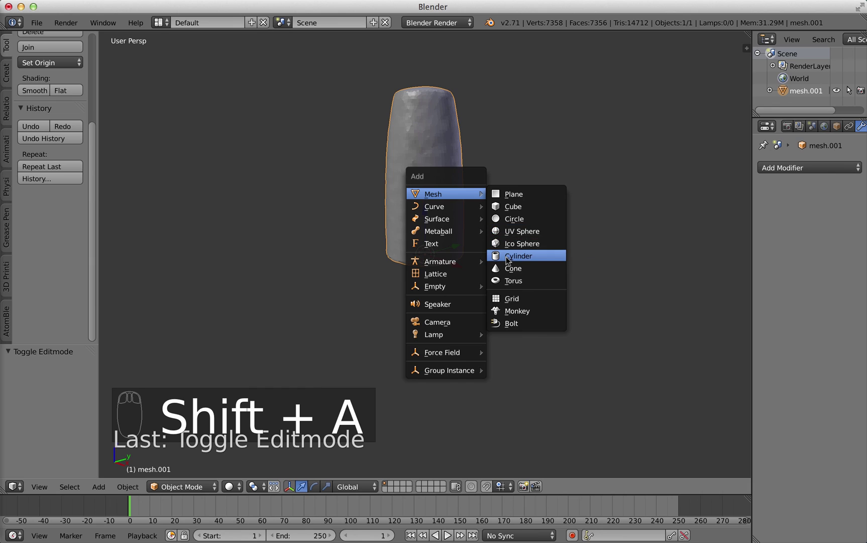
key(s)
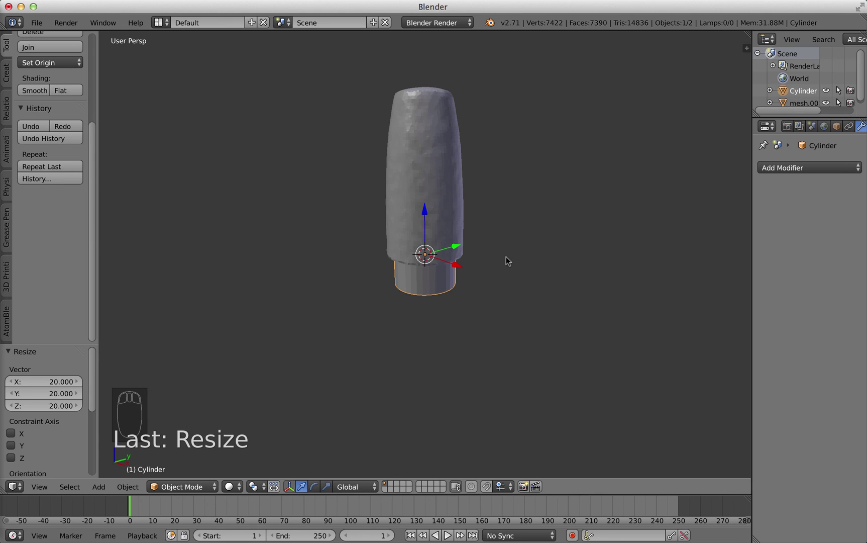
key(s)
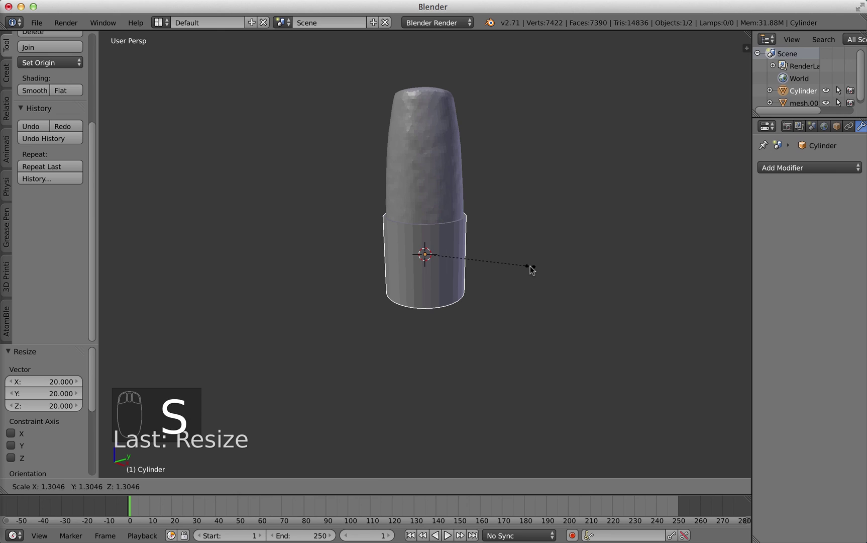
click(533, 267)
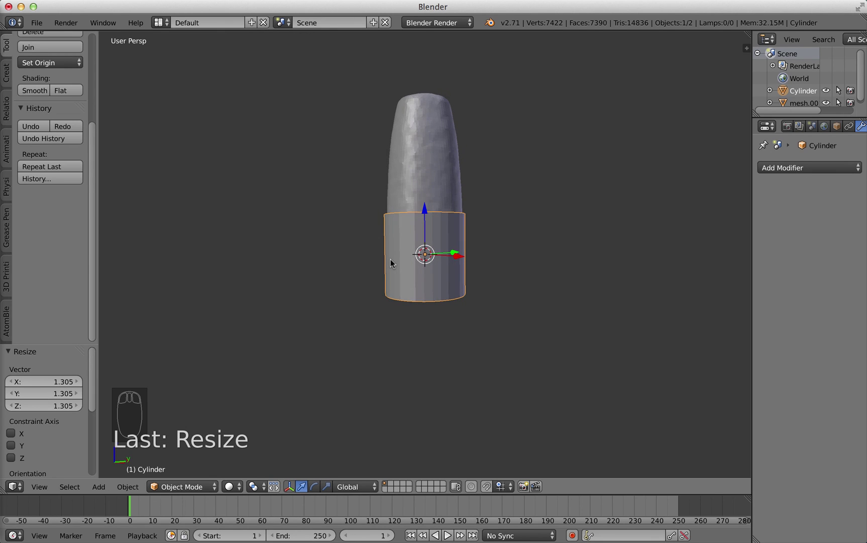
key(g)
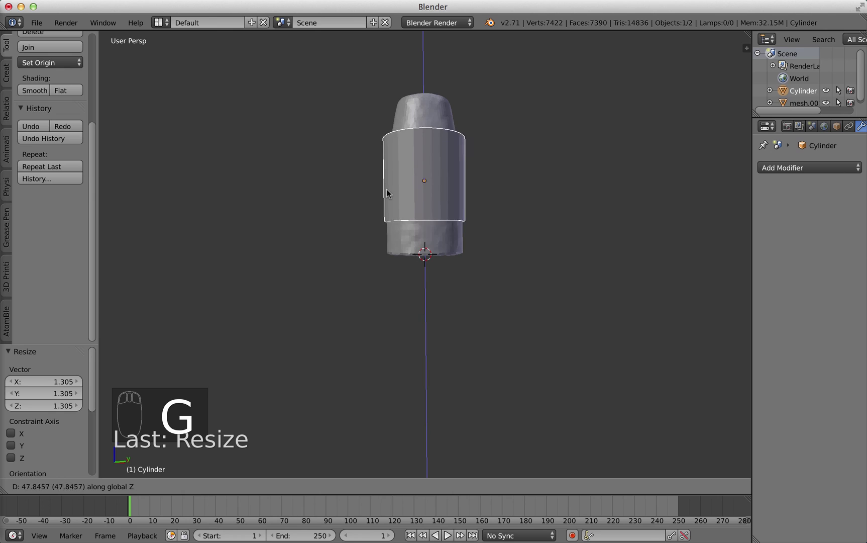
click(395, 228)
- Stretch the cylinder taller and shift it vertically so it encloses the whole scan, viewed as wireframe
key(s)
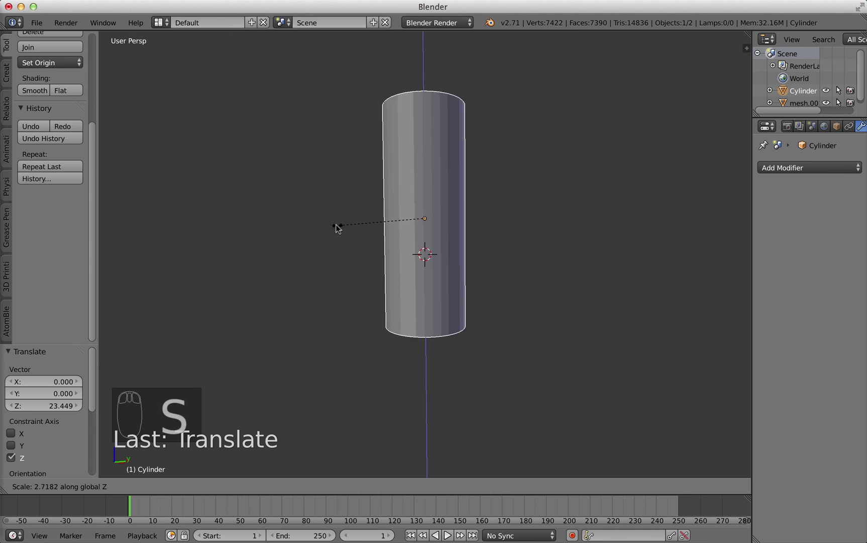
click(353, 235)
key(g)
click(356, 209)
key(z)
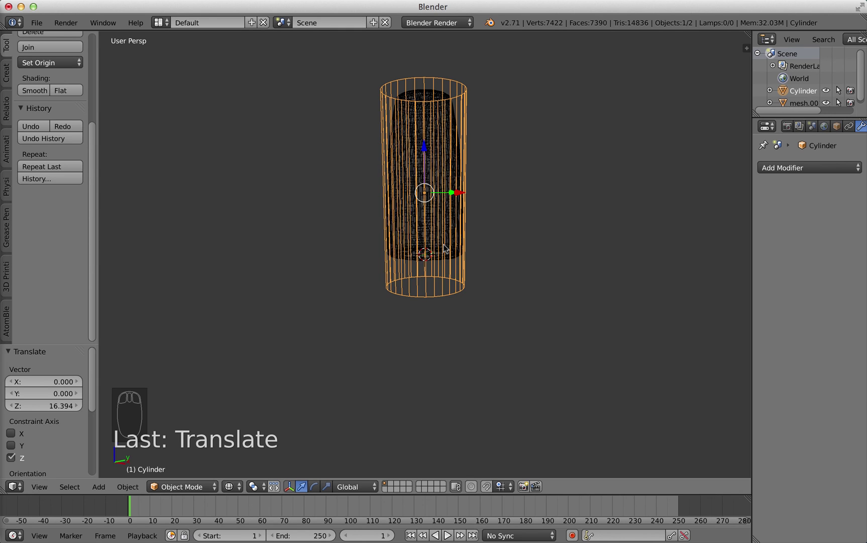
key(Tab)
- Loop-cut the cylinder with many evenly spaced horizontal edge loops and return to Object Mode
key(ctrl+r)
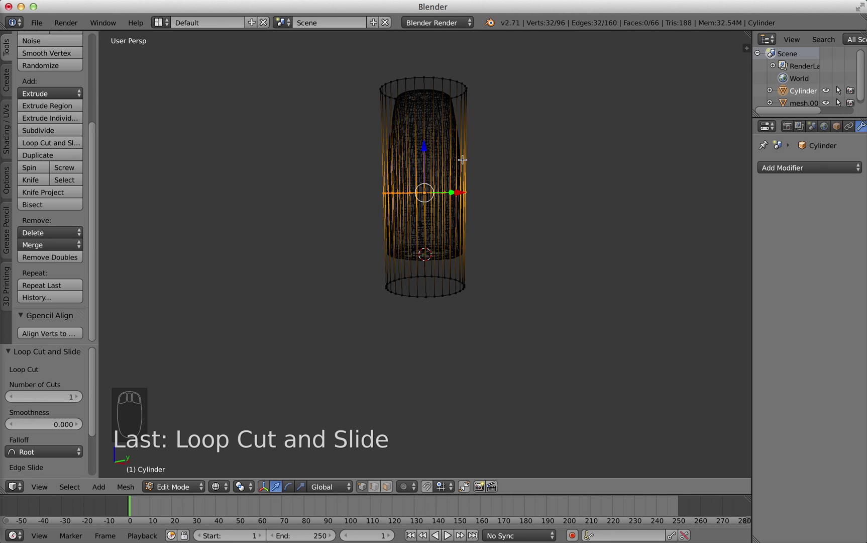
key(ctrl+r)
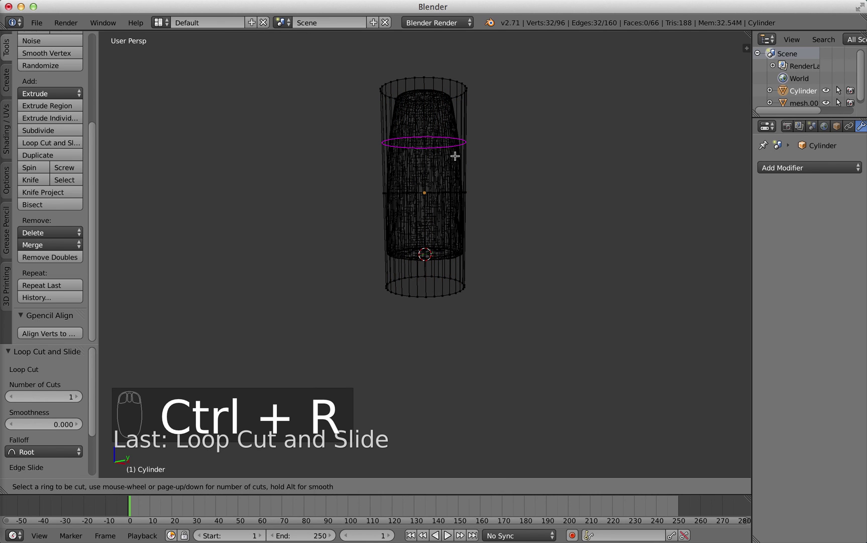
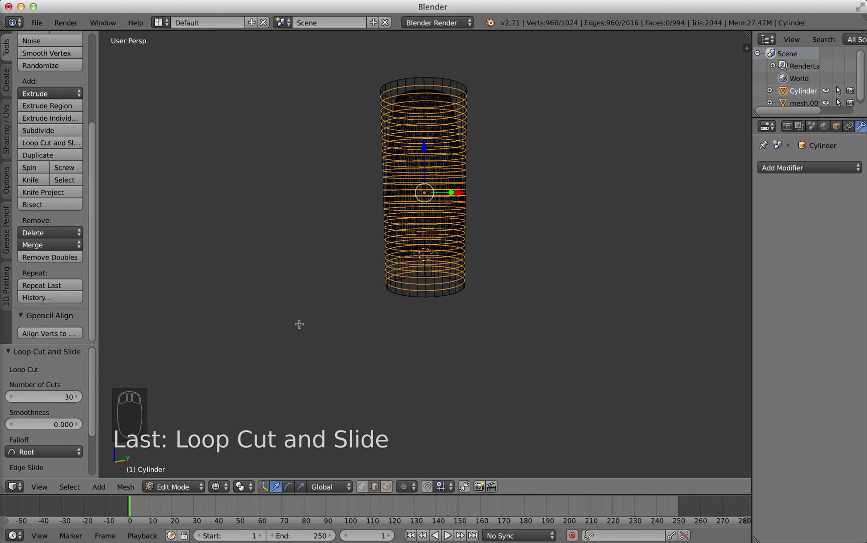
key(Tab)
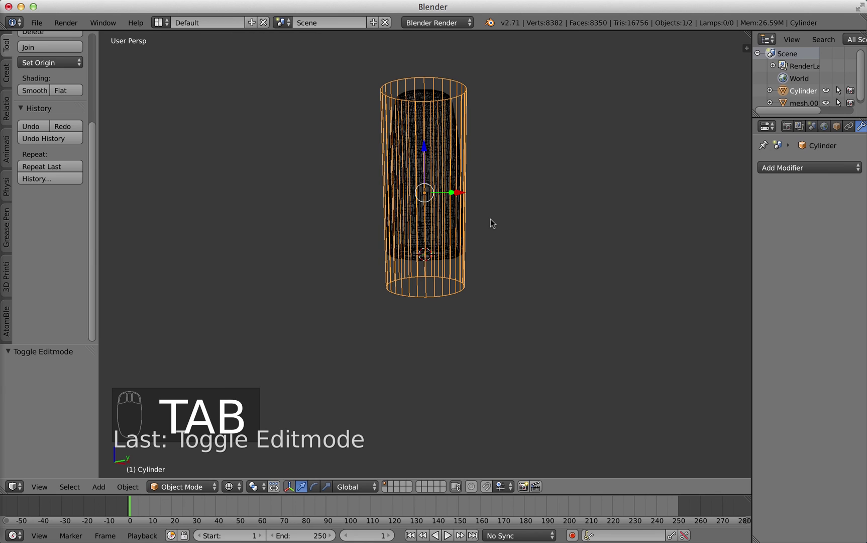
- Switch to solid shading and add a Shrinkwrap modifier targeting the scanned mesh to the cylinder
key(z)
key(z)
key(z)
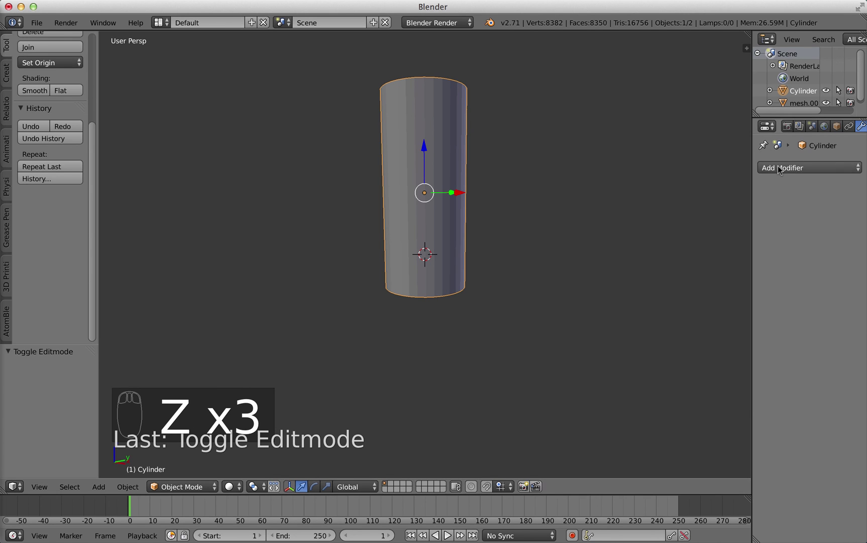
click(782, 170)
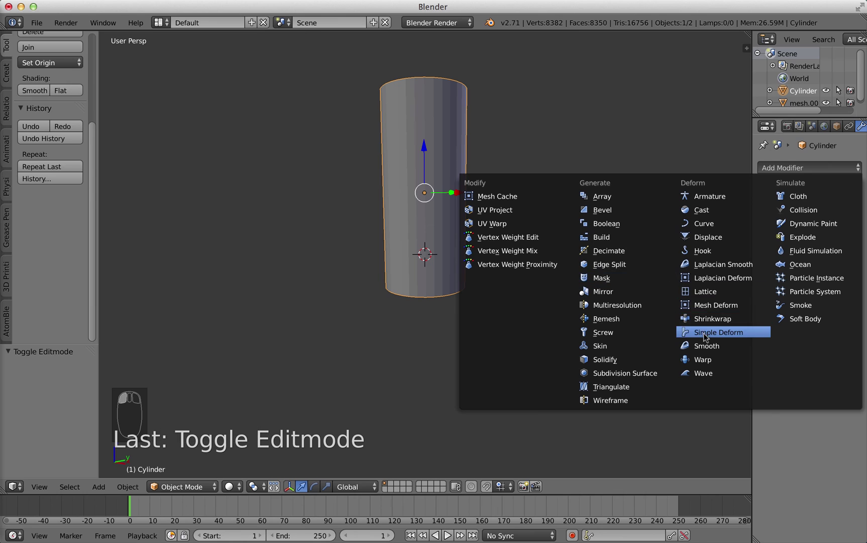
click(792, 238)
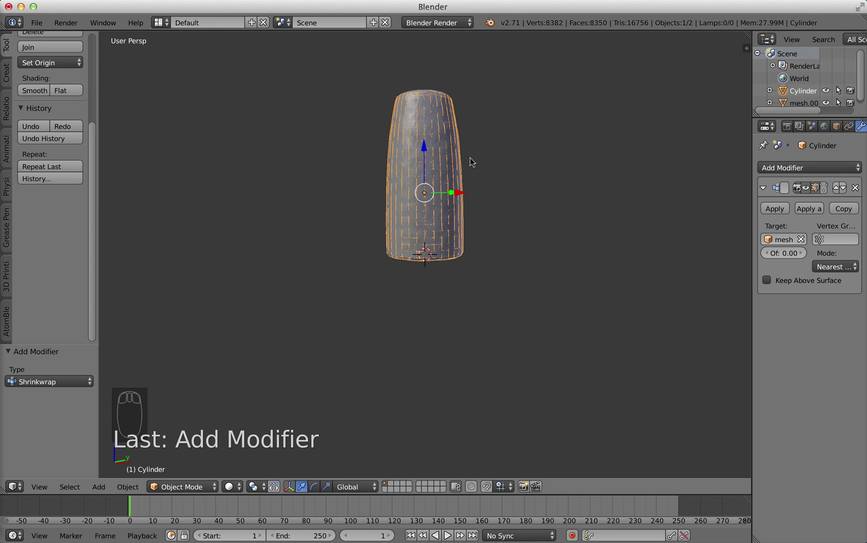
key(Tab)
key(Tab)
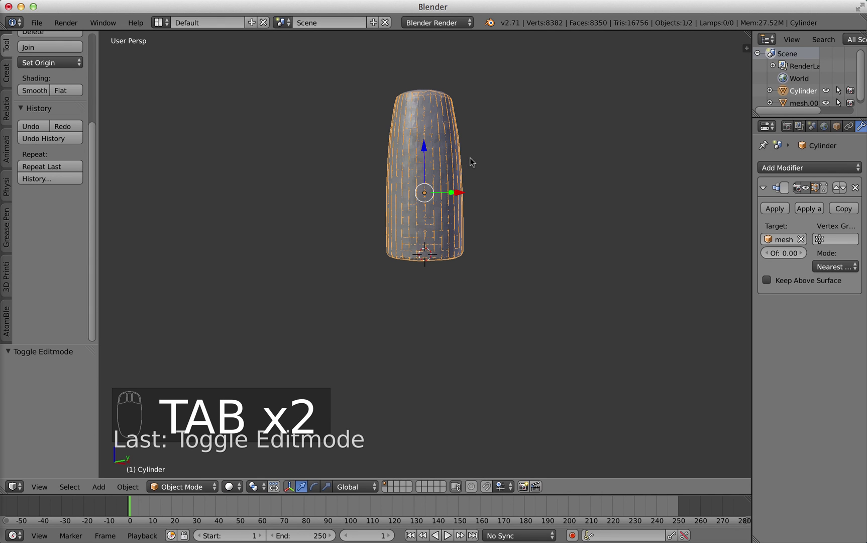